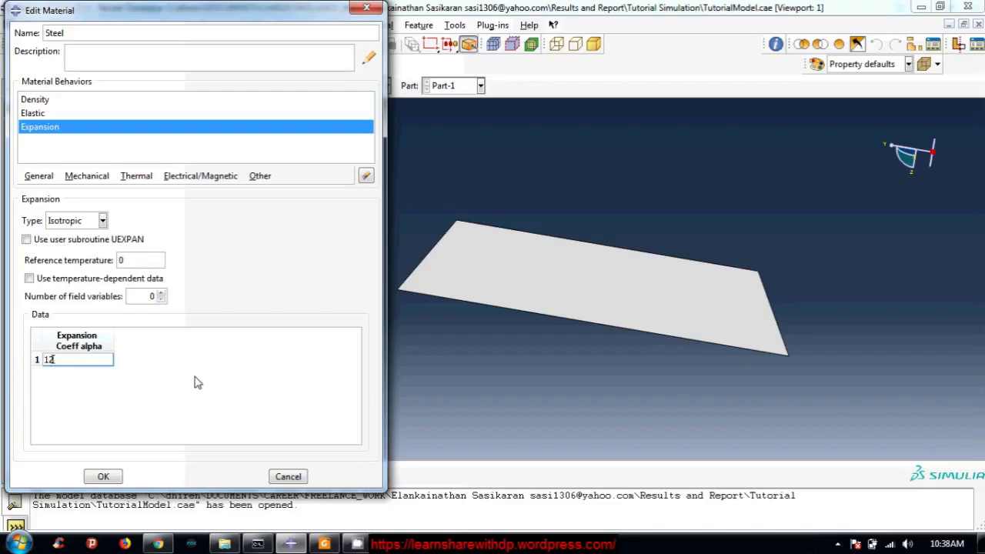
# Step: Enter 12e-6 as Steel's expansion coefficient alpha and confirm it
pyautogui.write('e-6')
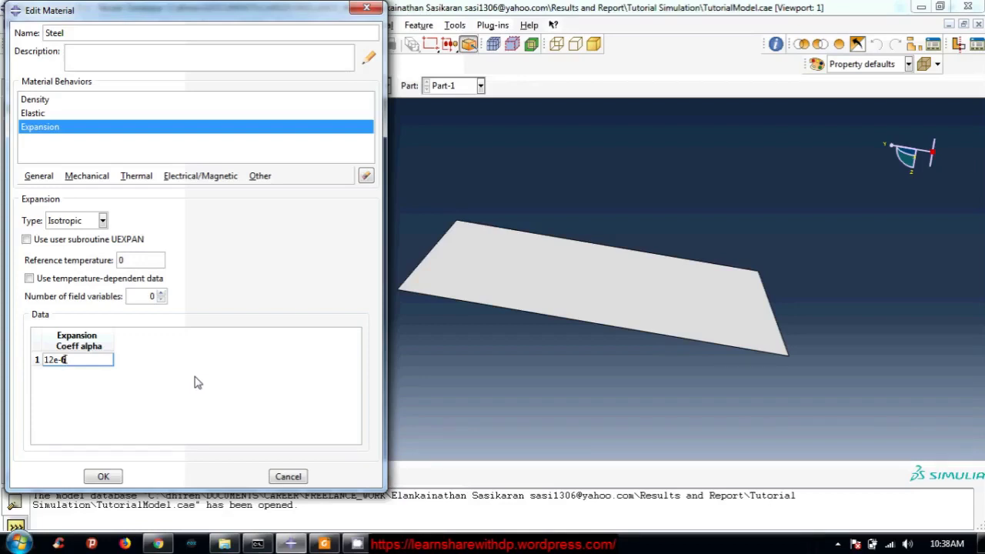
pyautogui.click(200, 375)
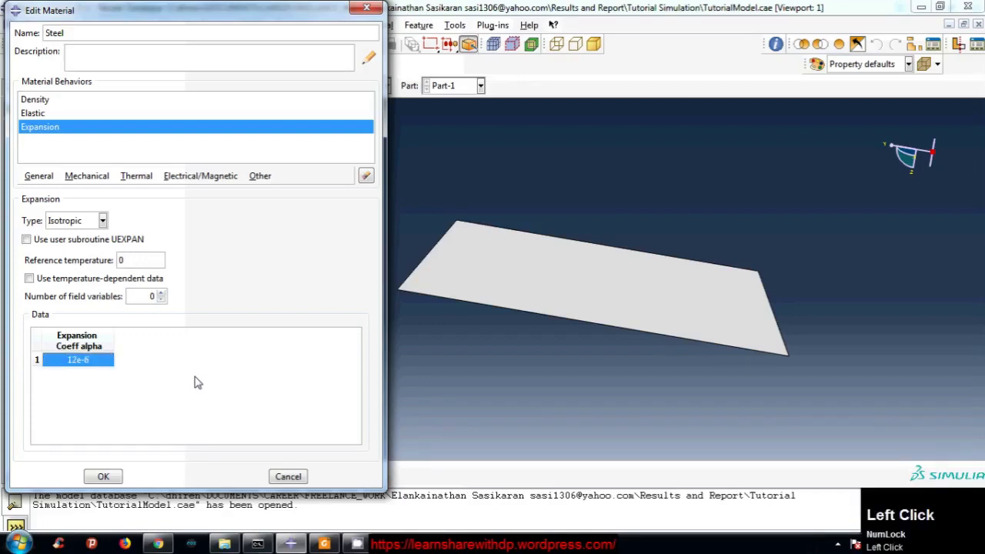
pyautogui.click(59, 141)
pyautogui.click(140, 175)
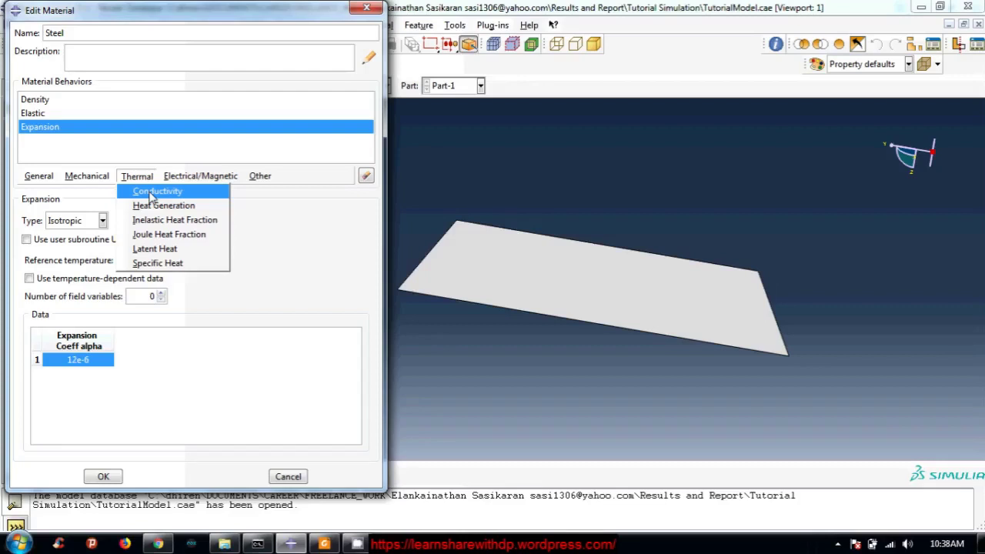
pyautogui.click(129, 145)
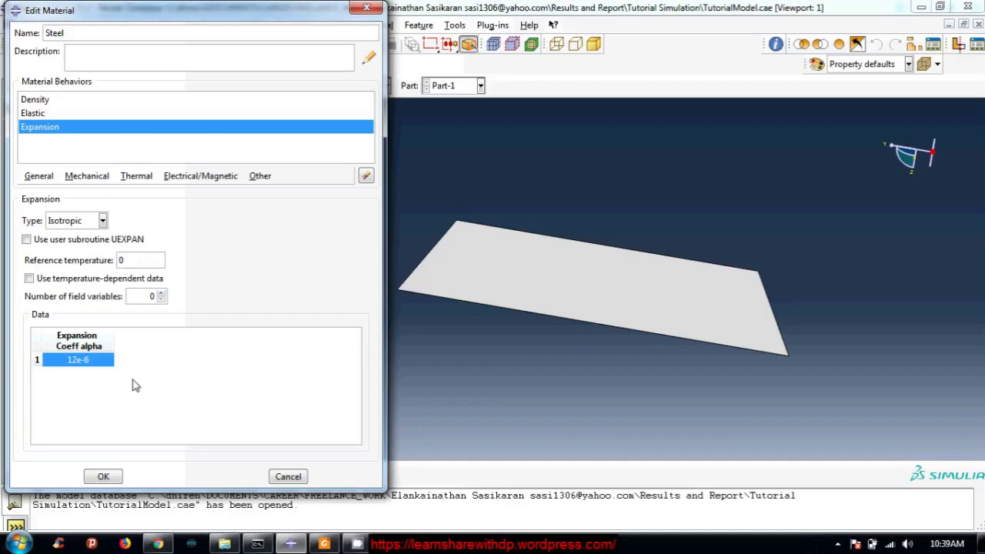
pyautogui.click(75, 399)
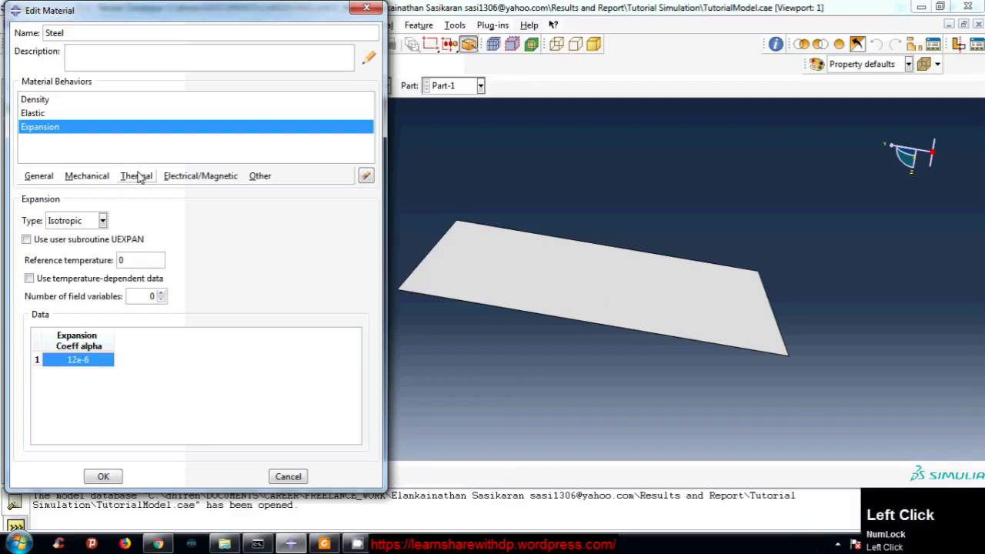
pyautogui.click(139, 175)
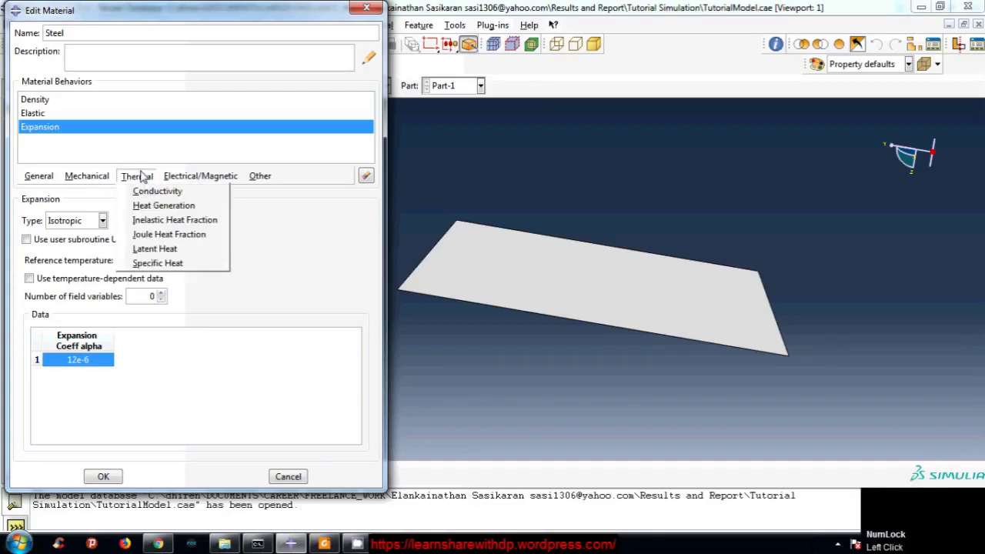
pyautogui.click(166, 192)
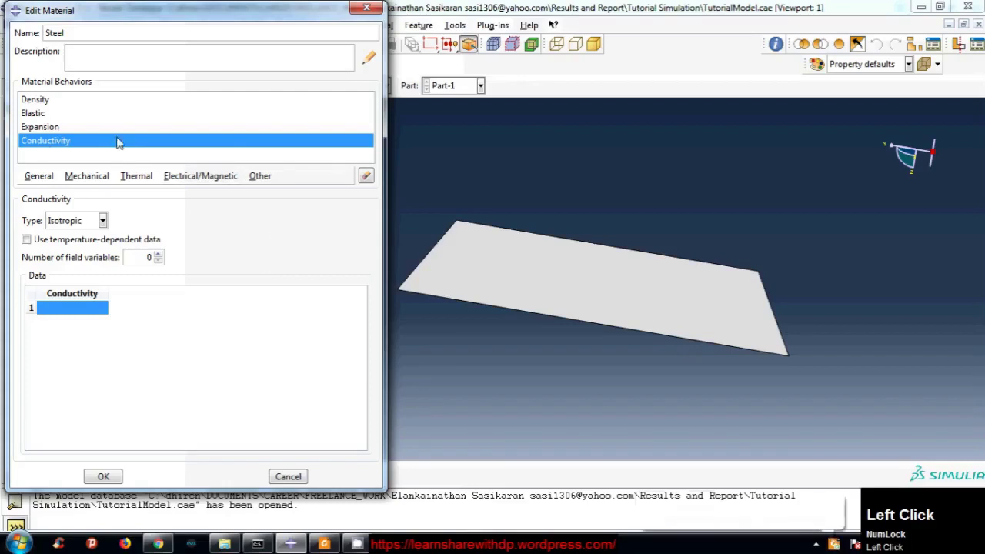
pyautogui.click(45, 157)
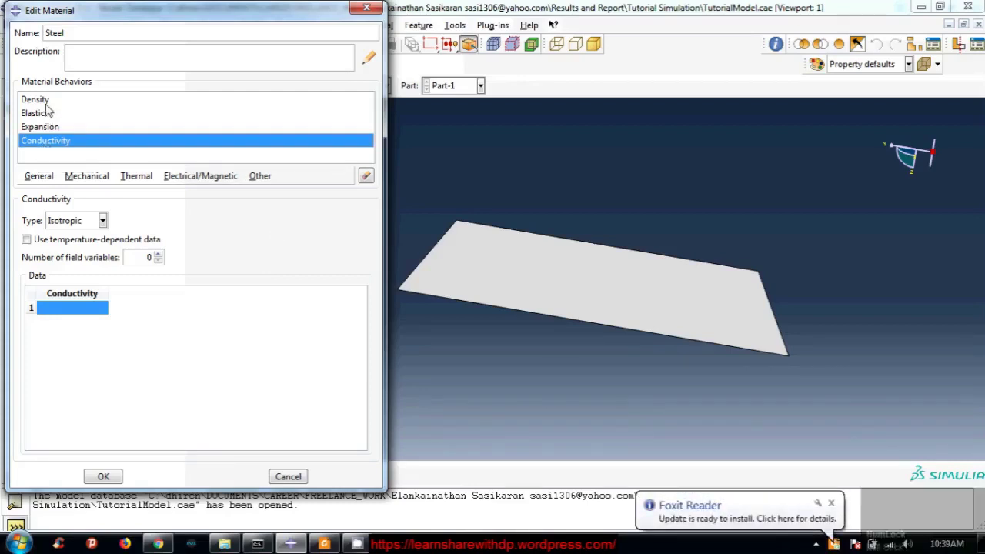
pyautogui.click(78, 100)
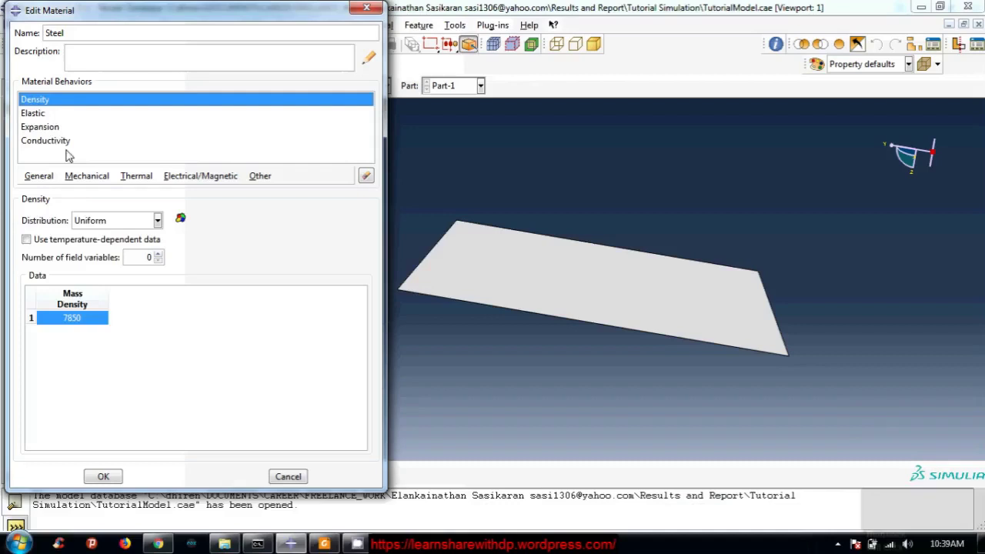
pyautogui.click(60, 140)
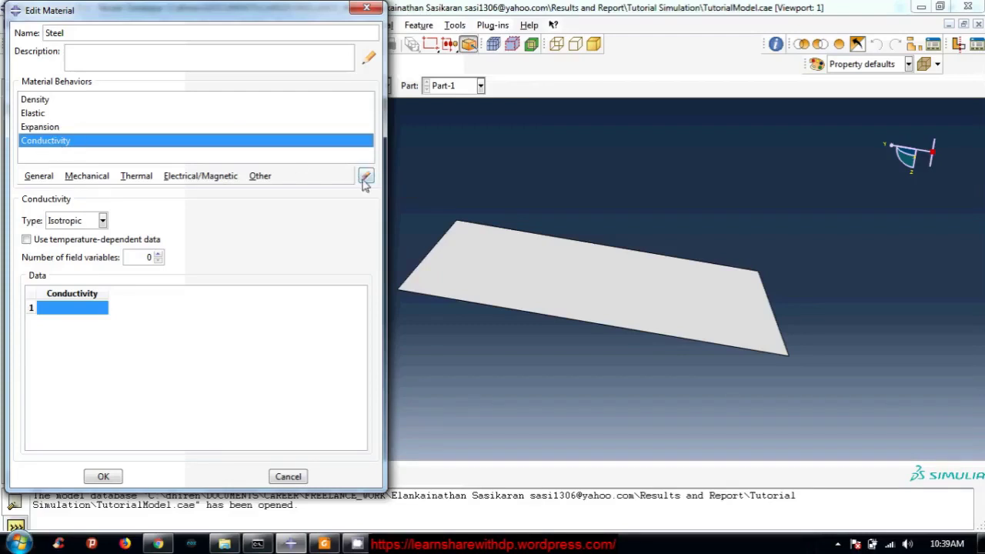
# Step: Remove the Conductivity behaviour, leaving Steel with density, elastic and expansion only
pyautogui.click(365, 179)
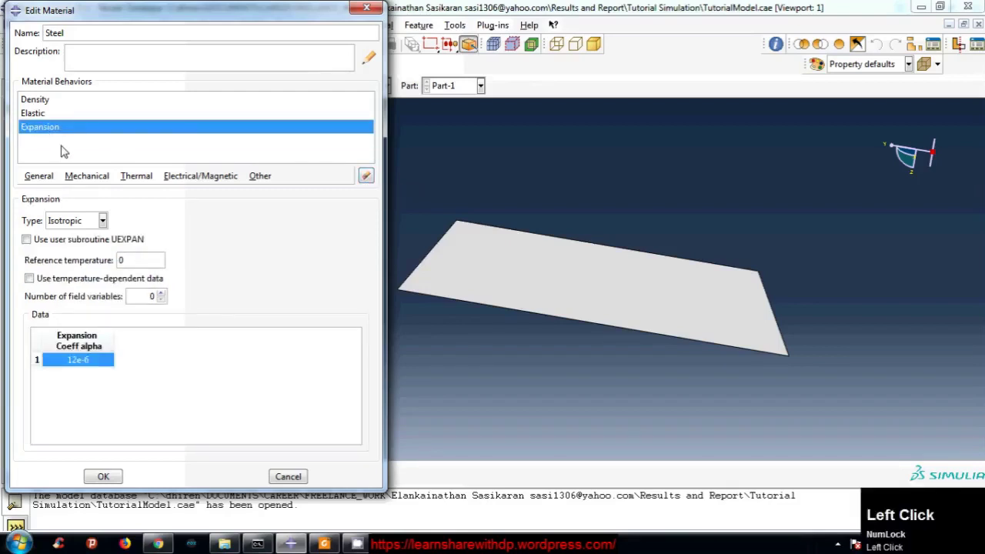
pyautogui.click(139, 179)
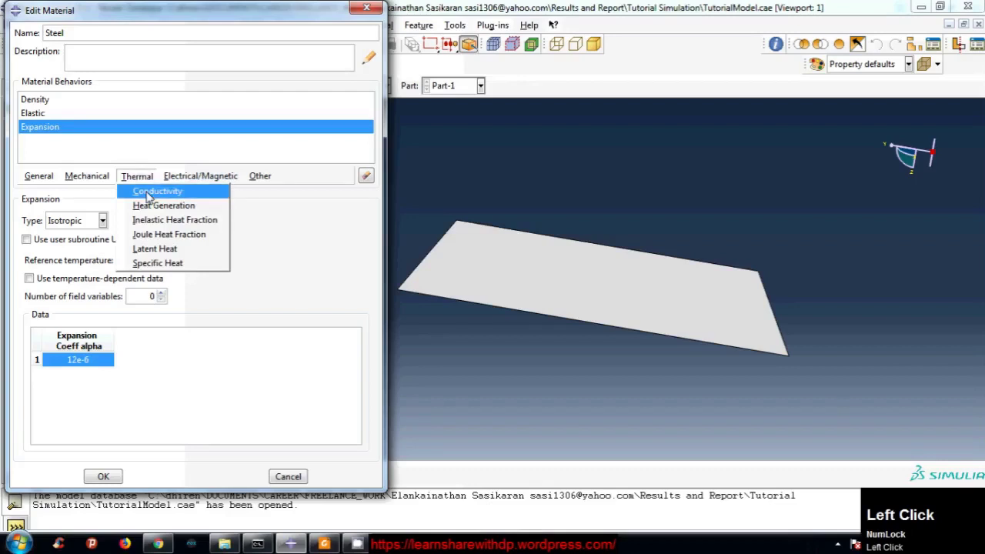
pyautogui.click(41, 149)
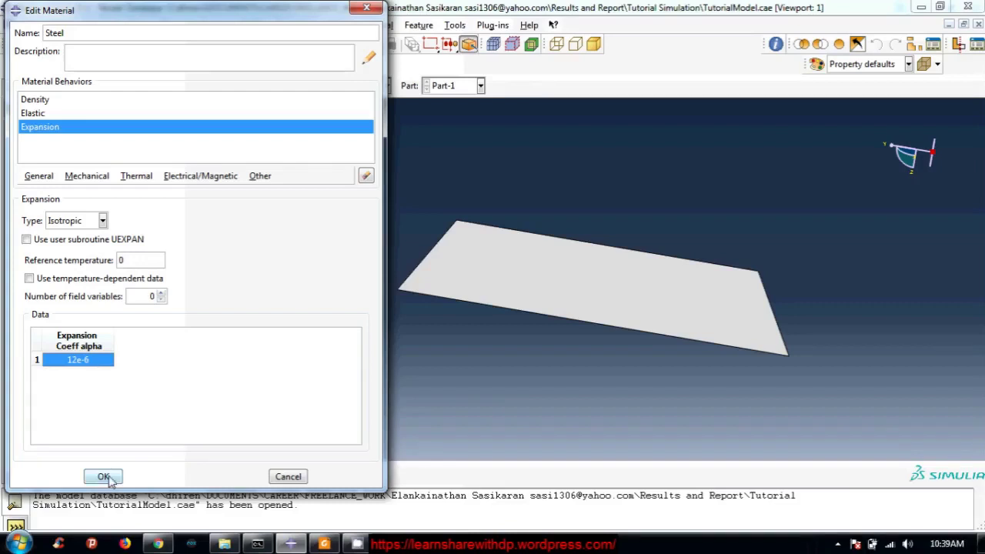
pyautogui.click(104, 474)
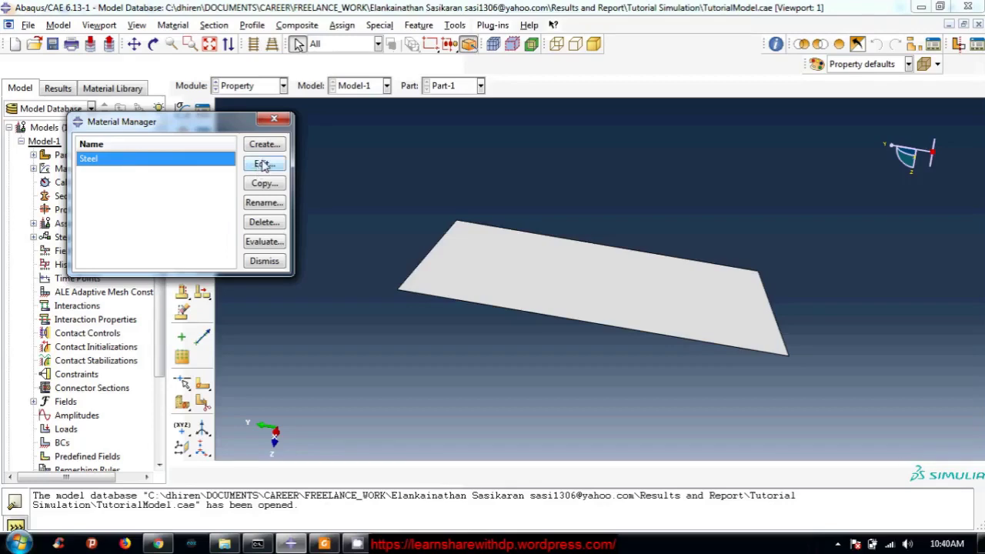
pyautogui.click(272, 164)
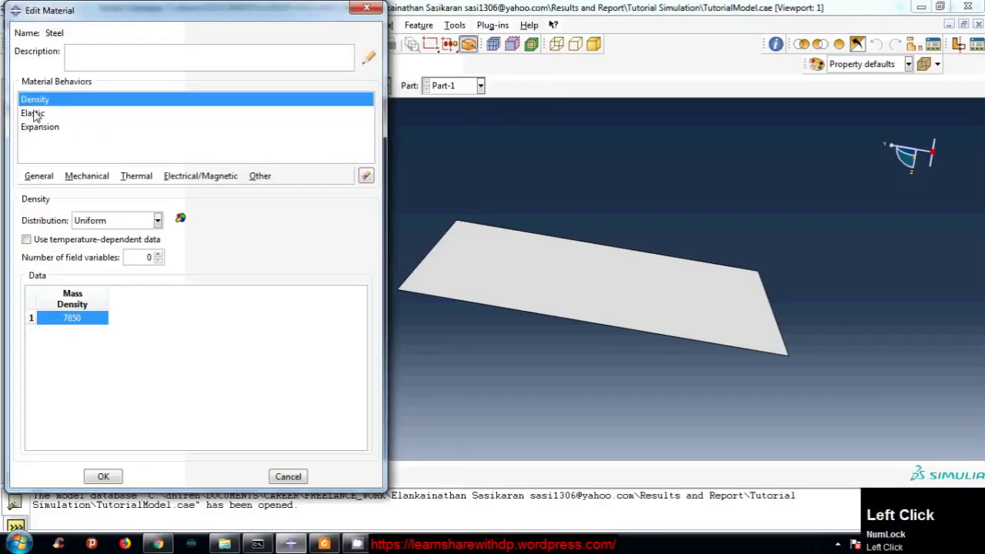
pyautogui.click(31, 113)
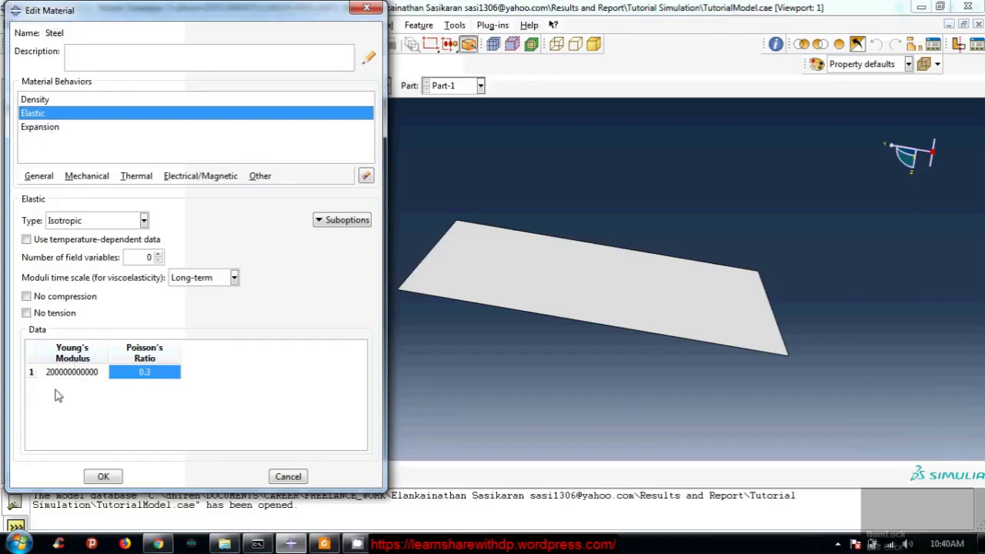
# Step: Check the Young's Modulus value and accept the Steel material unchanged
pyautogui.click(84, 377)
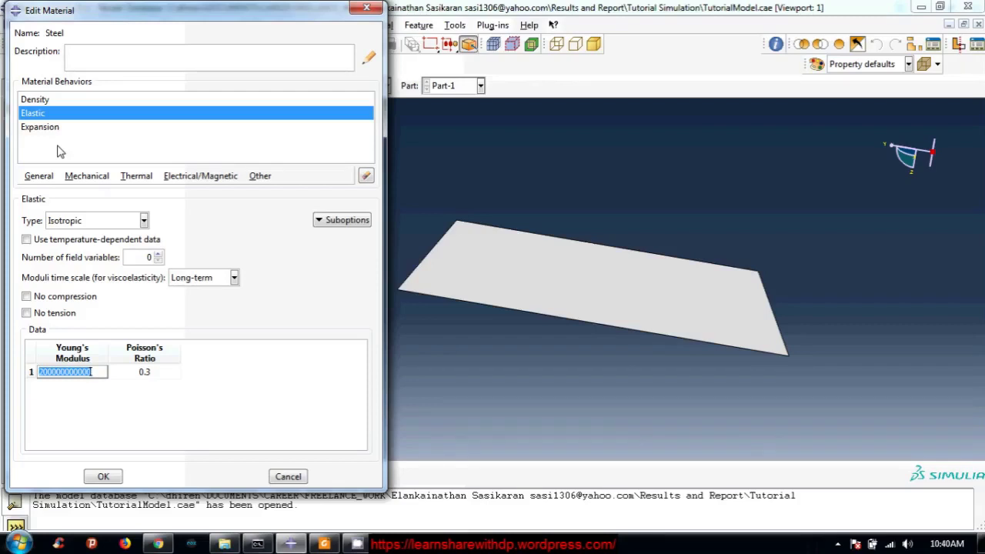
pyautogui.click(60, 139)
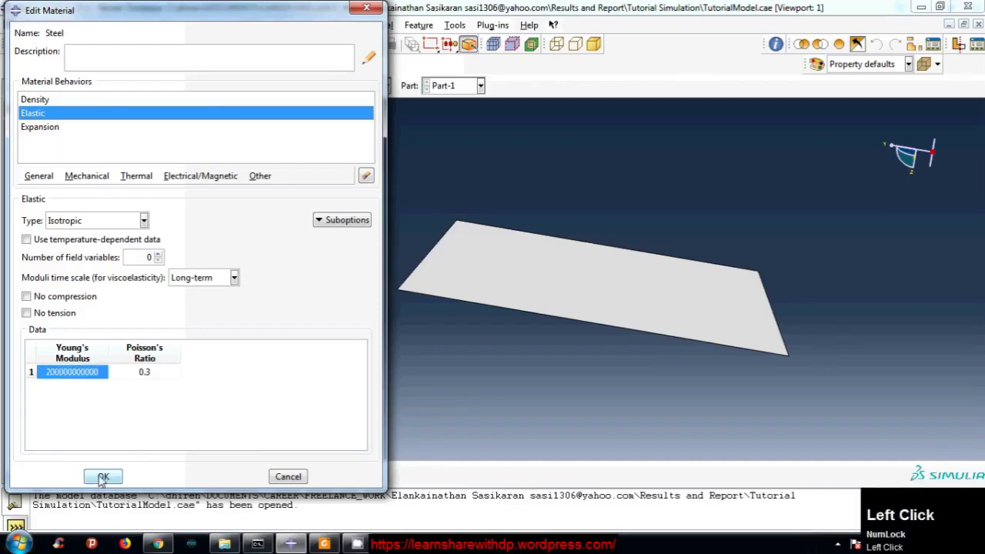
pyautogui.click(102, 478)
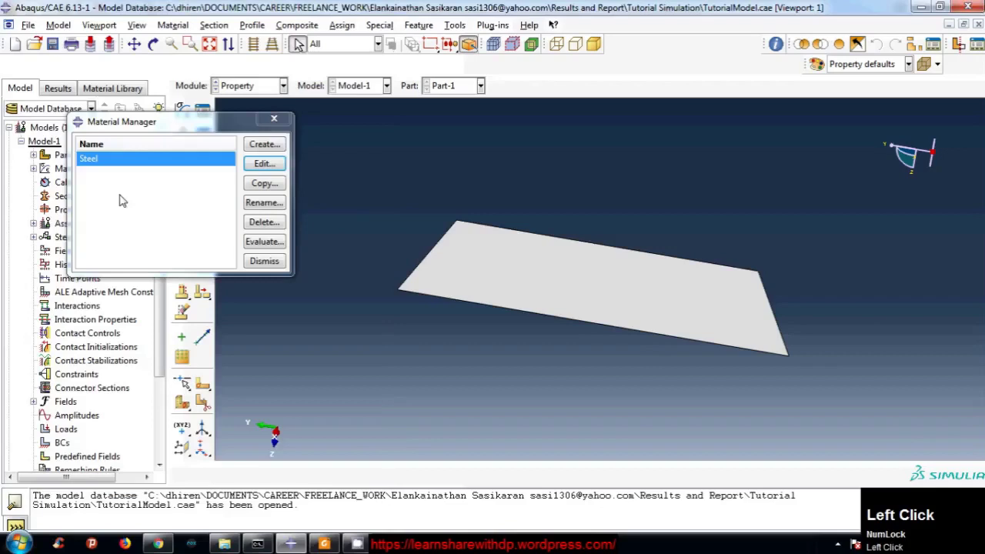